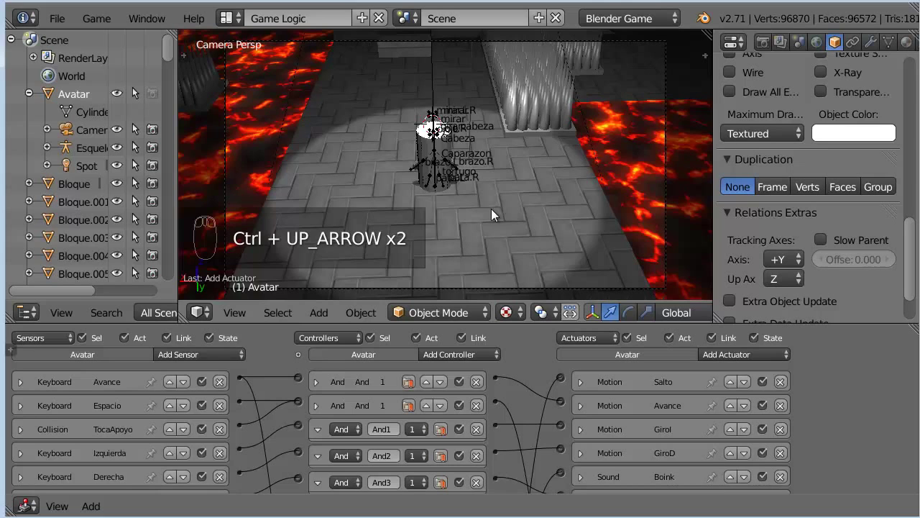
Test-run the lava level in the game engine from the enlarged camera view.
{"action": "left_click_drag", "start_coordinate": [119, 99], "coordinate": [453, 220]}
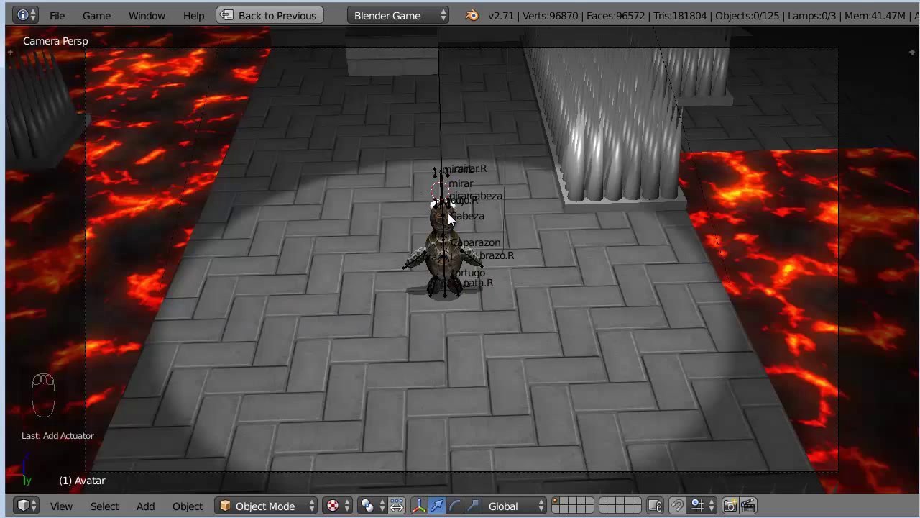
Pack all external files into the .blend and save the game as Minijuego00.blend.
{"action": "key", "text": "ctrl+Up"}
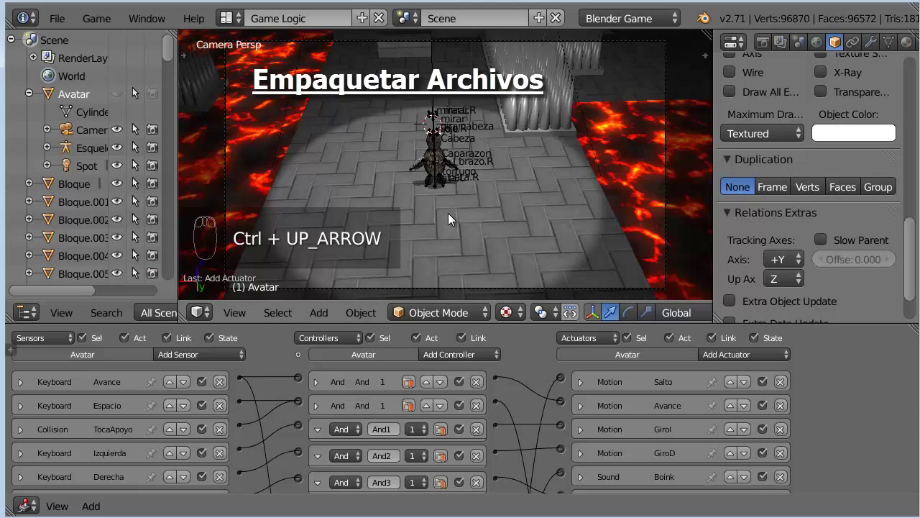
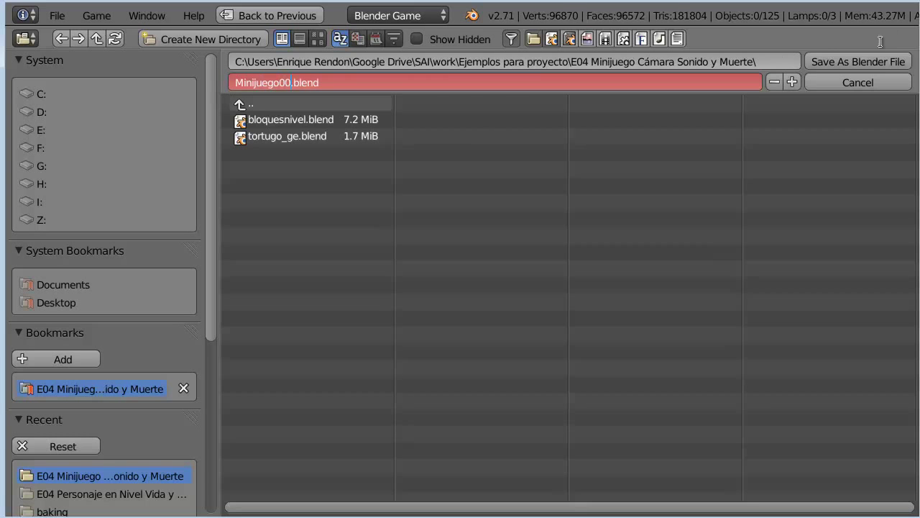
{"action": "key", "text": "0"}
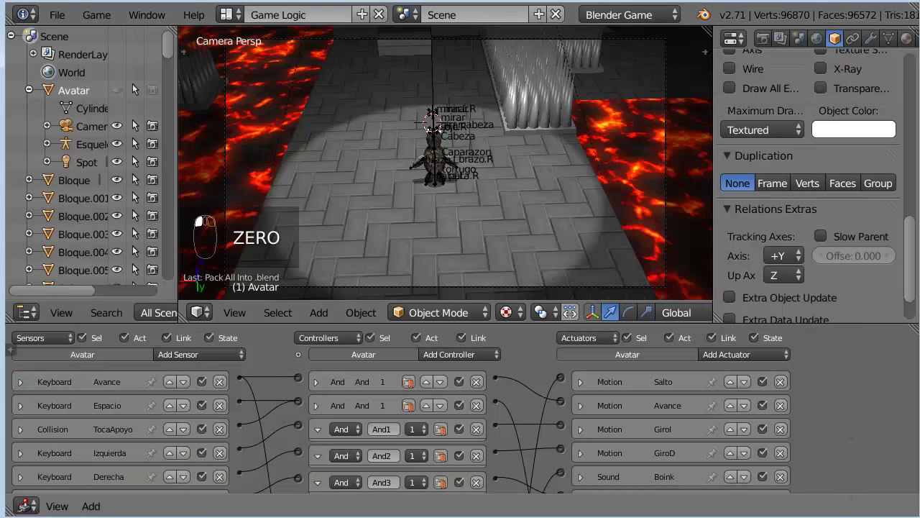